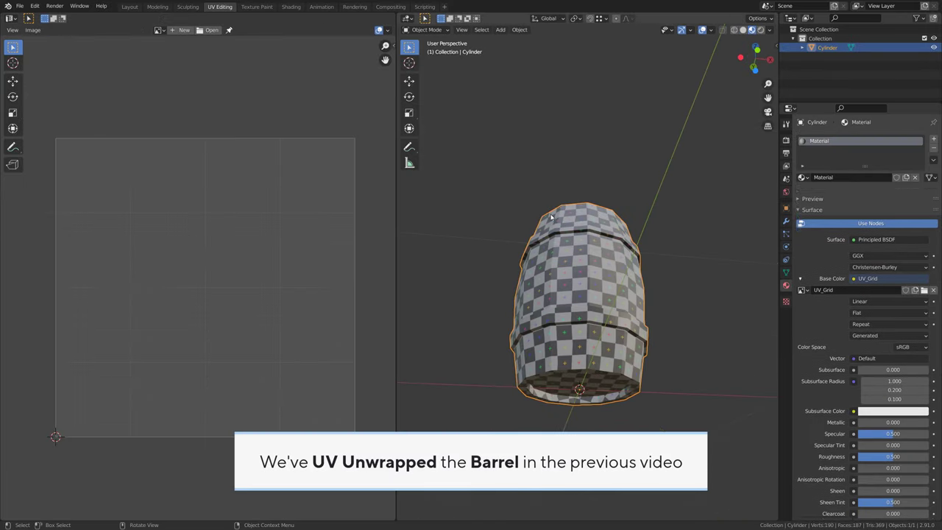
# - Frame the whole barrel in the 3D viewport next to the UV layout
pyautogui.moveTo(627, 315); pyautogui.dragTo(614, 278)
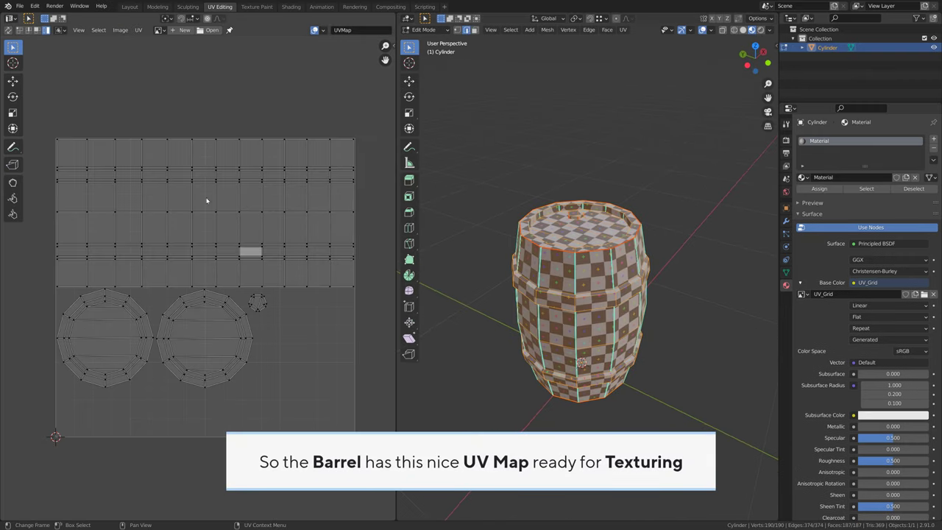
# - Start the UV Export Layout dialog for a 1024 by 1024 PNG
pyautogui.press('Tab')
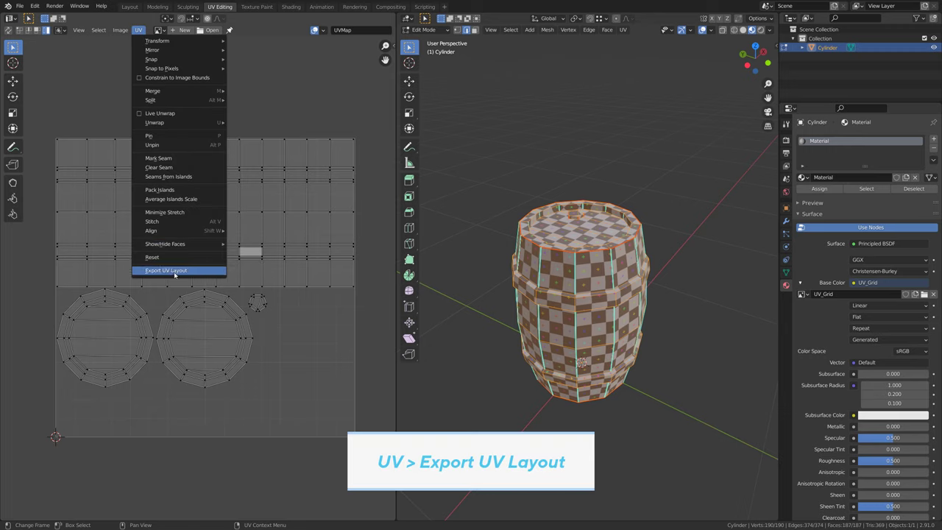
pyautogui.click(201, 272)
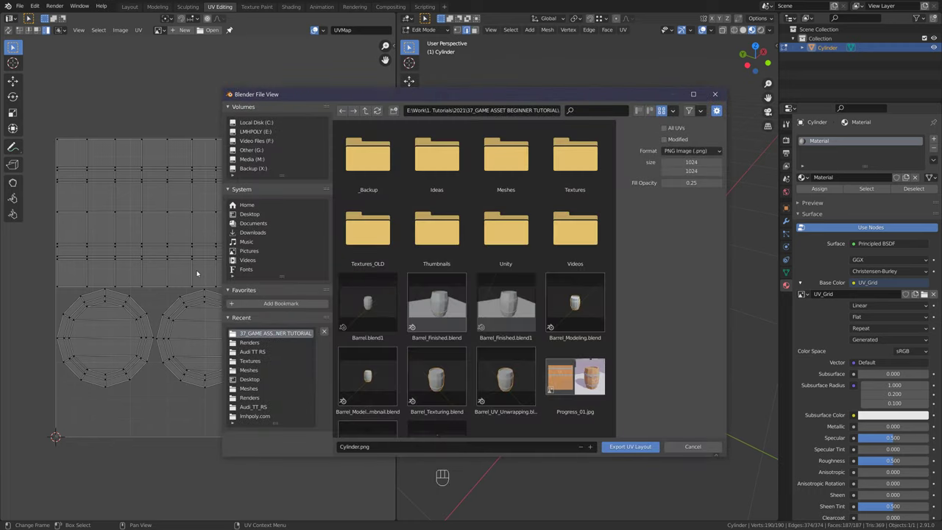
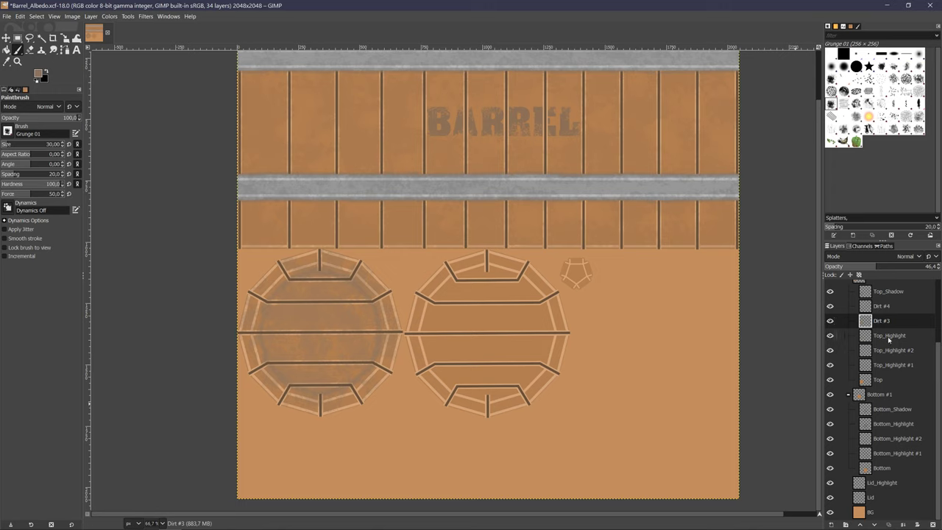
# - Copy and paste painted grunge dirt between the barrel texture layers
pyautogui.press('ctrl+c')
pyautogui.press('ctrl+v')
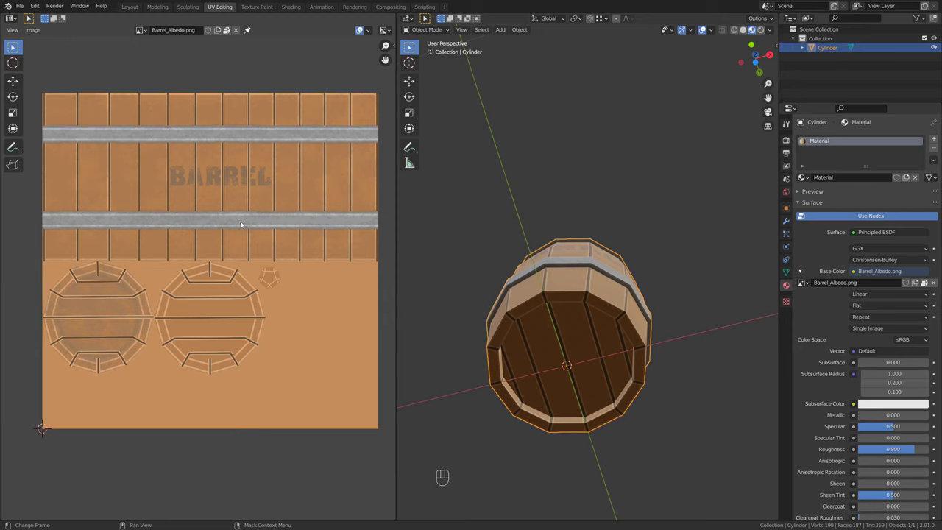
# - Reload Barrel_Albedo.png so the lid dirt shows on the model
pyautogui.press('alt+r')
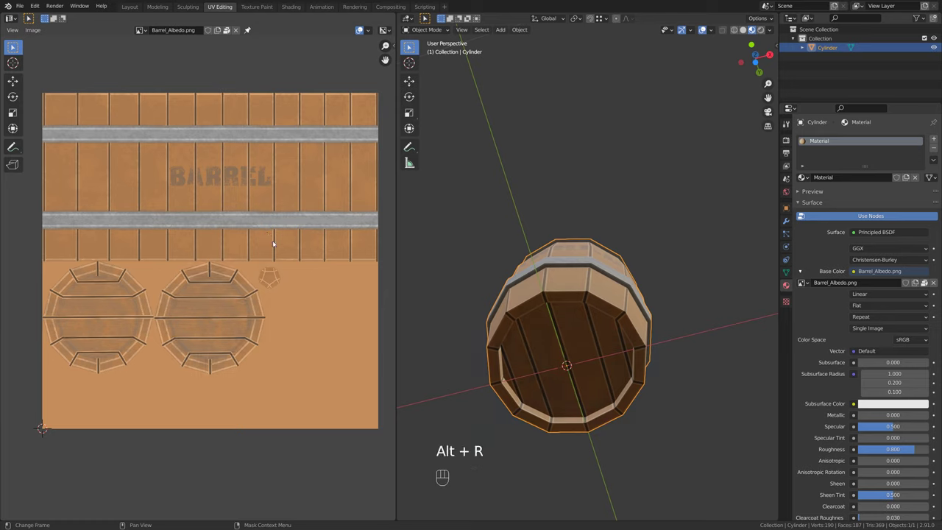
# - Orbit to look down onto the barrel lid under the strength-5 sun light
pyautogui.moveTo(523, 258); pyautogui.dragTo(552, 372)
pyautogui.middleClick(552, 373)
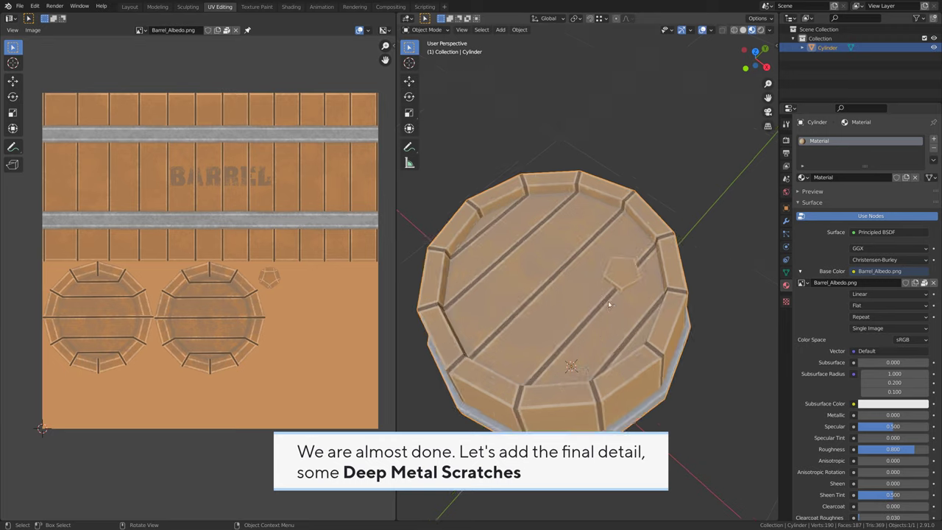
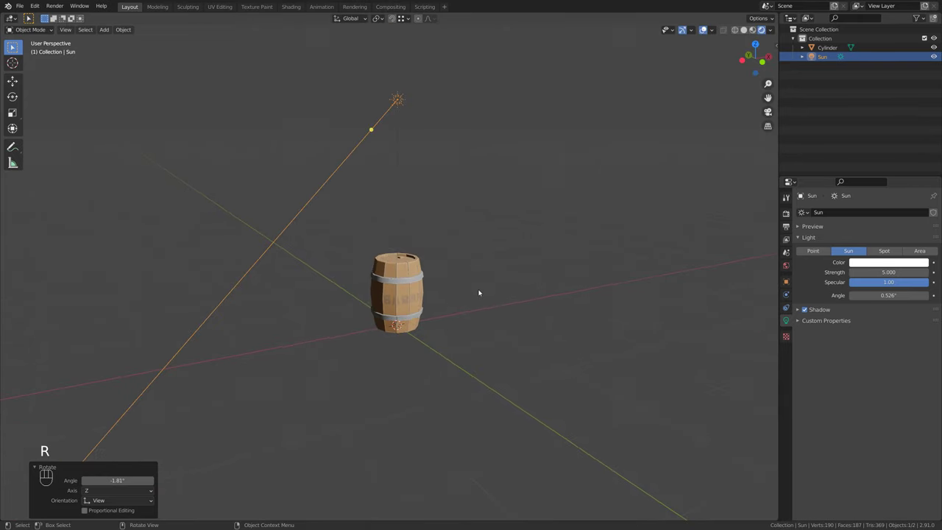
pyautogui.moveTo(475, 288); pyautogui.dragTo(486, 300)
# - Bring up the Add menu to place a ground plane beneath the barrel
pyautogui.click(485, 300)
pyautogui.press('shift+a')
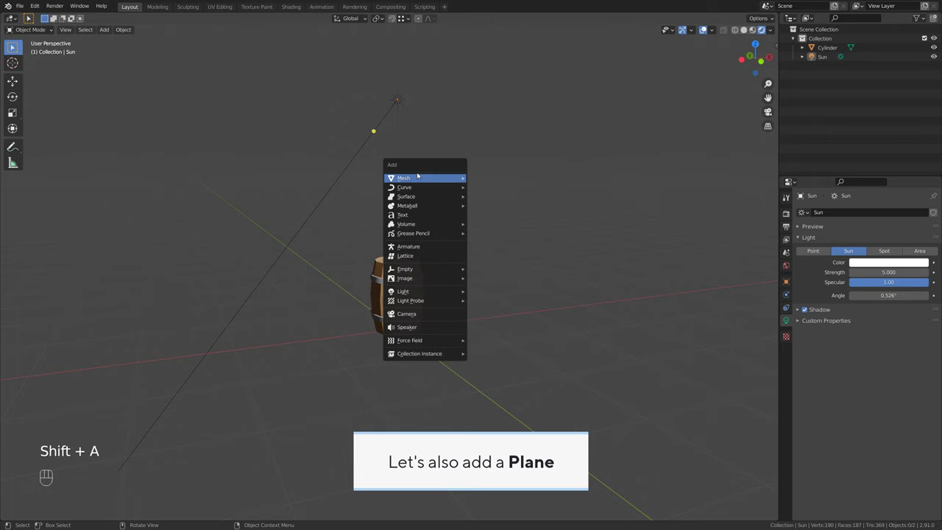
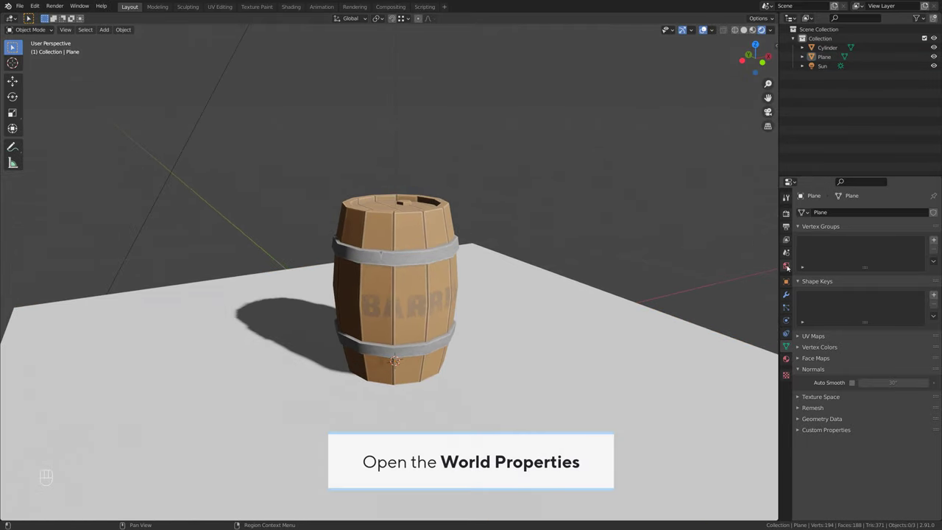
# - Set the world Surface Color to a light blue sky
pyautogui.click(791, 266)
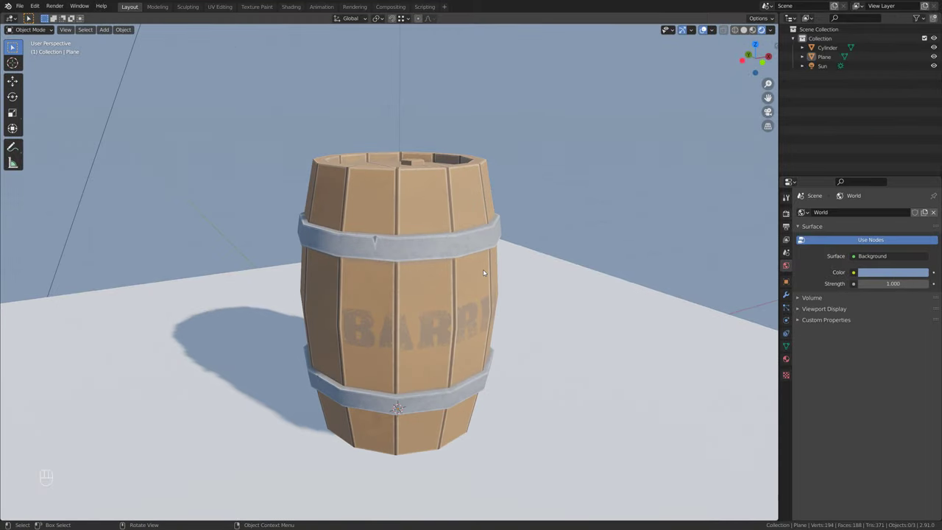
pyautogui.middleClick(489, 278)
pyautogui.click(413, 331)
pyautogui.middleClick(425, 325)
pyautogui.moveTo(431, 321); pyautogui.dragTo(432, 274)
# - Switch to the Eevee render engine settings
pyautogui.click(789, 217)
pyautogui.moveTo(873, 211); pyautogui.dragTo(870, 223)
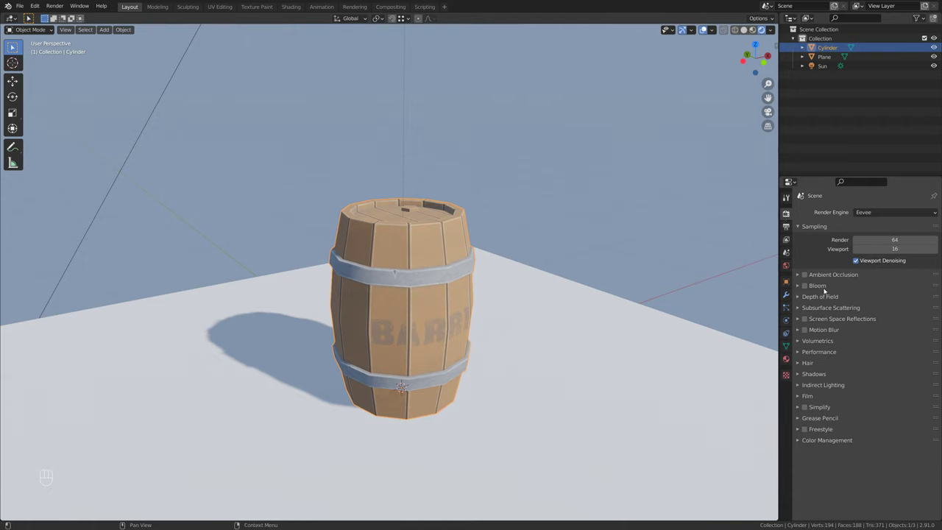
# - Enable Ambient Occlusion and High Bitdepth shadows in Eevee
pyautogui.click(809, 276)
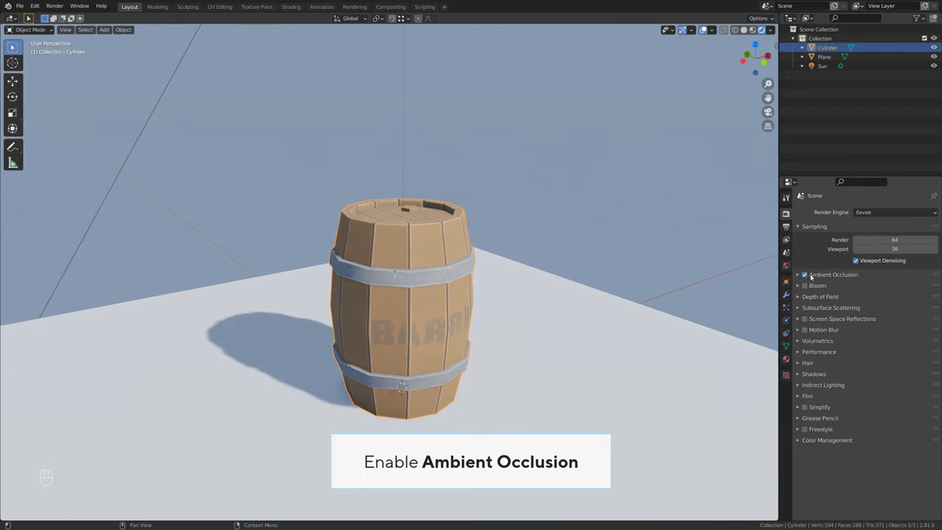
pyautogui.click(810, 371)
pyautogui.moveTo(876, 396); pyautogui.dragTo(843, 456)
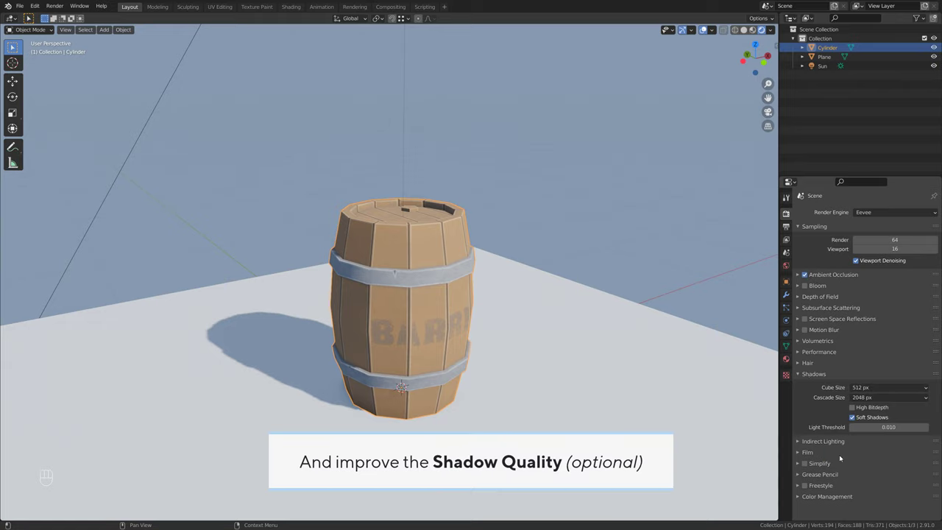
pyautogui.click(868, 410)
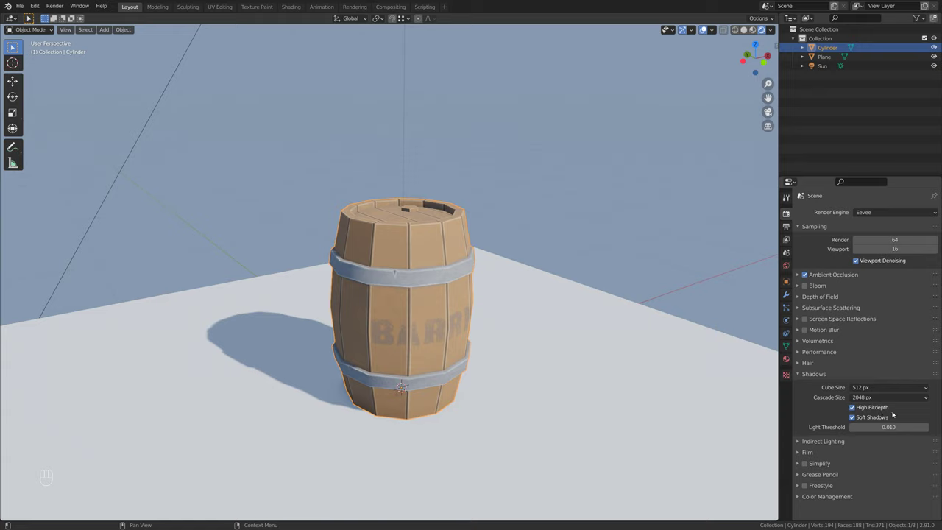
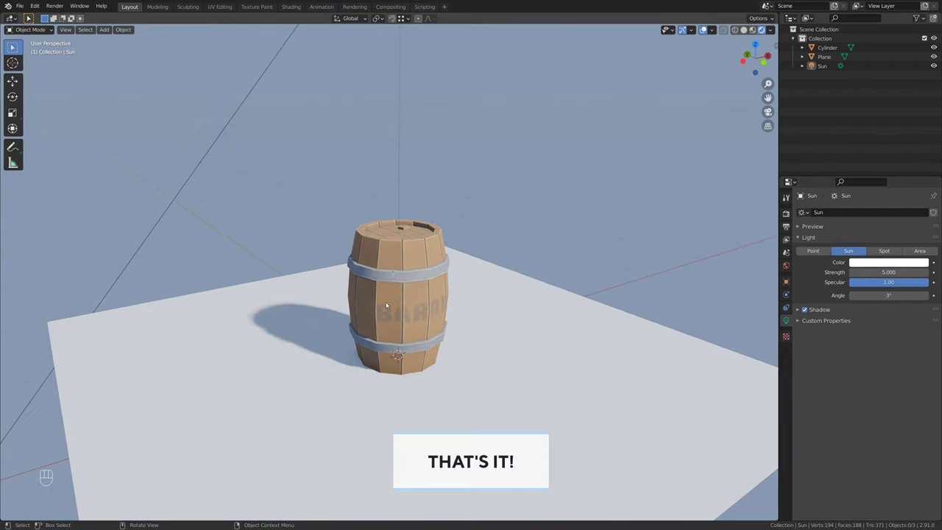
# - Widen the sun angle to 3° and render the final barrel image
pyautogui.click(397, 303)
pyautogui.click(427, 332)
pyautogui.press('ctrl+space')
pyautogui.moveTo(408, 315); pyautogui.dragTo(477, 309)
pyautogui.moveTo(478, 309); pyautogui.dragTo(512, 304)
pyautogui.moveTo(518, 307); pyautogui.dragTo(618, 303)
pyautogui.moveTo(596, 305); pyautogui.dragTo(387, 306)
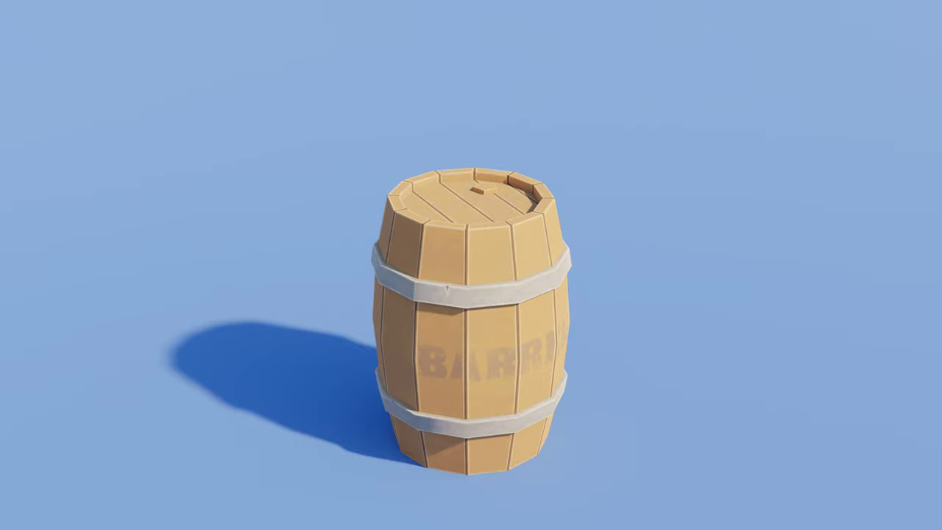